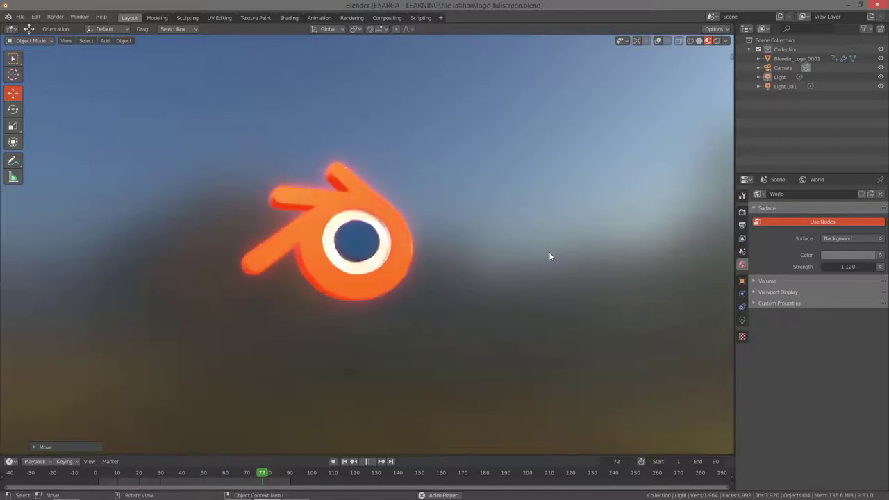
Stop animation playback and bring up the shading pie menu to choose Solid.
{"action": "key", "text": "space"}
{"action": "key", "text": "z"}
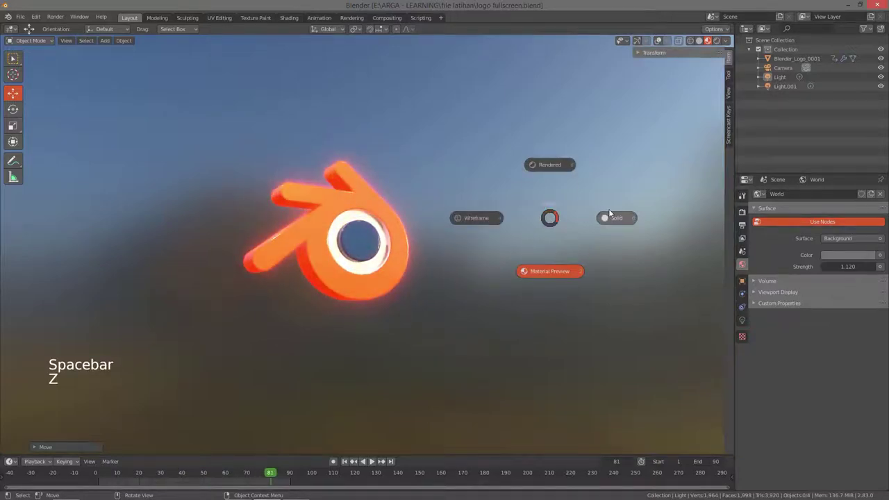
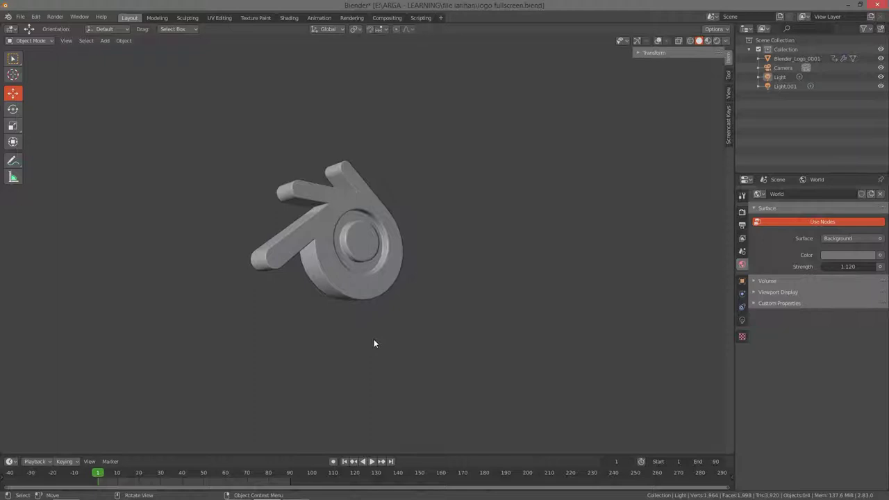
Reveal the Light's location, rotation and scale values in the sidebar Transform panel.
{"action": "key", "text": "n"}
{"action": "key", "text": "n"}
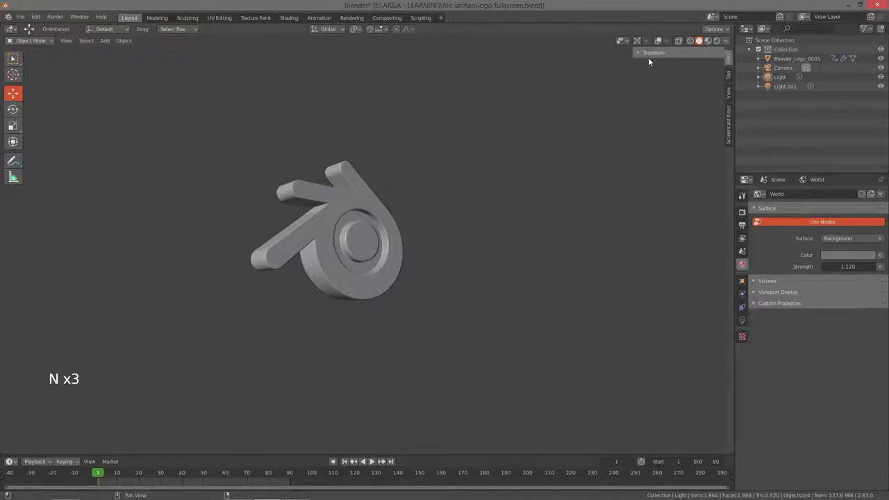
{"action": "left_click", "coordinate": [641, 57]}
{"action": "key", "text": "n"}
{"action": "key", "text": "n"}
Toggle the toolbar repeatedly, leaving it in its original state.
{"action": "key", "text": "t"}
{"action": "key", "text": "t"}
{"action": "key", "text": "t"}
{"action": "key", "text": "t"}
{"action": "key", "text": "t"}
{"action": "key", "text": "t"}
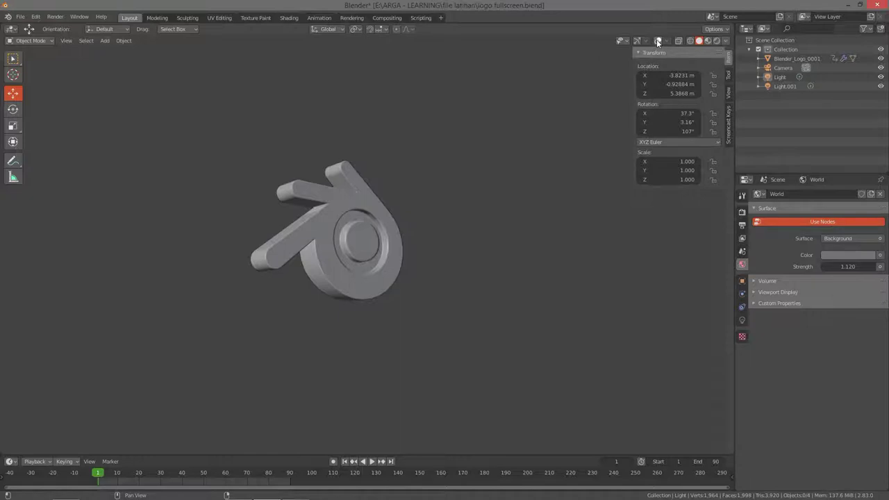
Toggle the navigation gizmo on and off several times from the header and shortcut.
{"action": "left_click", "coordinate": [661, 42]}
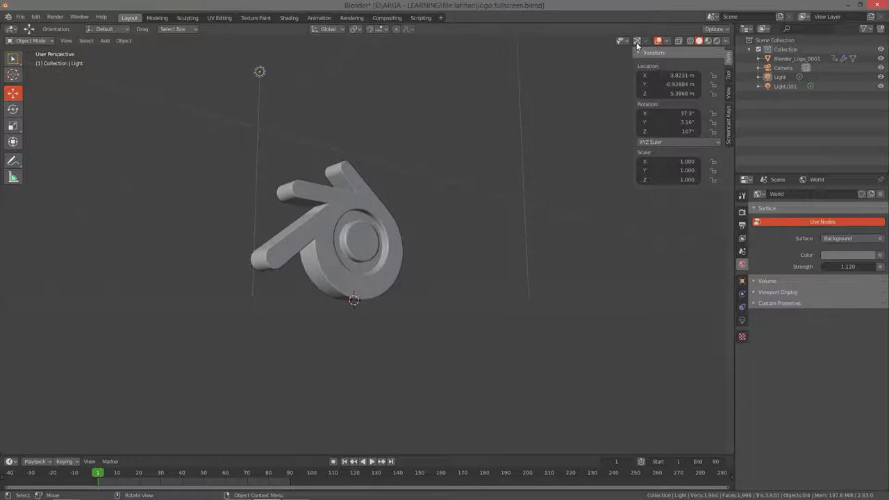
{"action": "left_click", "coordinate": [638, 46]}
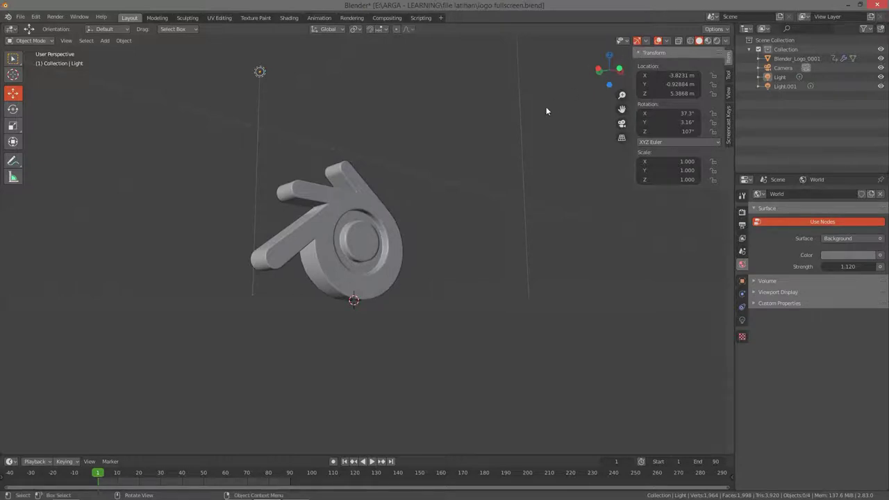
{"action": "key", "text": "ctrl+`"}
{"action": "key", "text": "ctrl+`"}
{"action": "key", "text": "ctrl+`"}
{"action": "key", "text": "ctrl+`"}
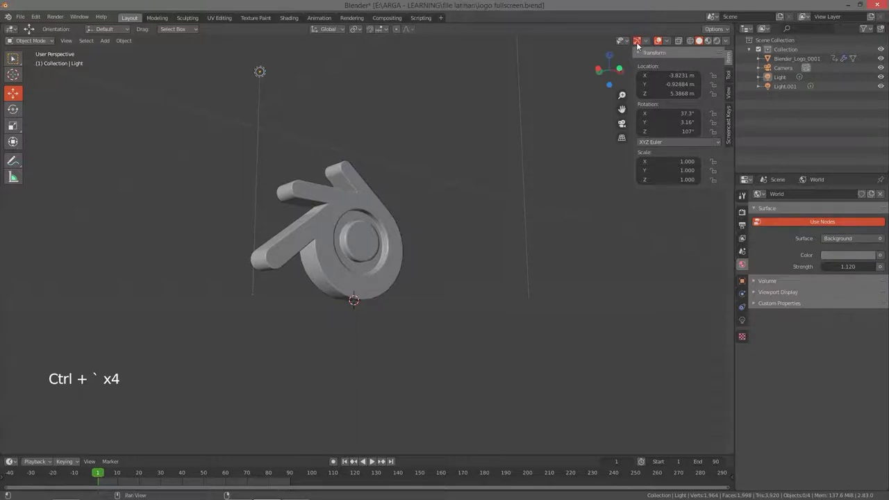
{"action": "left_click", "coordinate": [640, 47]}
{"action": "left_click", "coordinate": [639, 46]}
{"action": "left_click", "coordinate": [639, 47]}
Disable Show Overlays and Show Gizmo so only the grey logo remains in the viewport.
{"action": "left_click", "coordinate": [641, 43]}
{"action": "left_click", "coordinate": [657, 49]}
{"action": "left_click", "coordinate": [657, 49]}
{"action": "left_click", "coordinate": [658, 49]}
{"action": "left_click", "coordinate": [657, 48]}
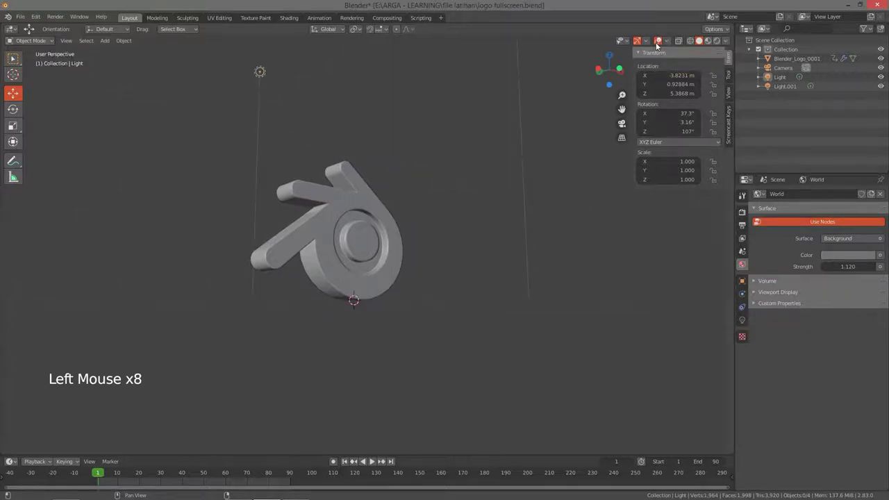
{"action": "double_click", "coordinate": [657, 48]}
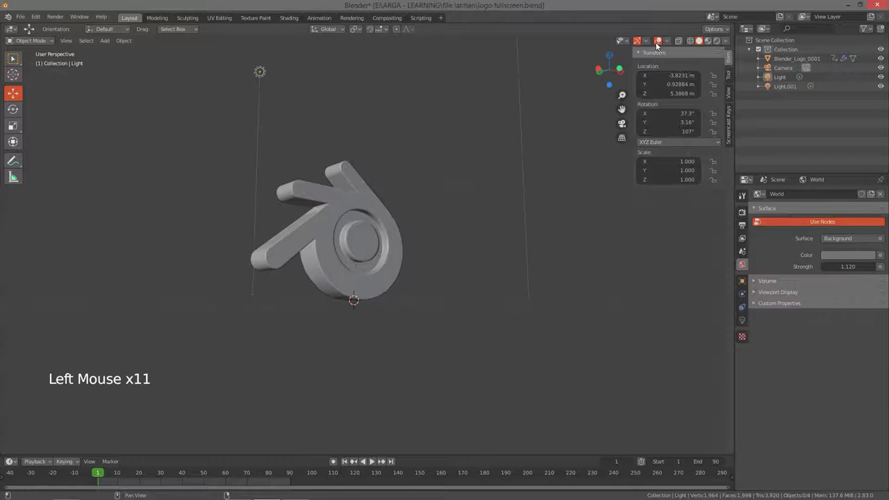
{"action": "left_click", "coordinate": [659, 46]}
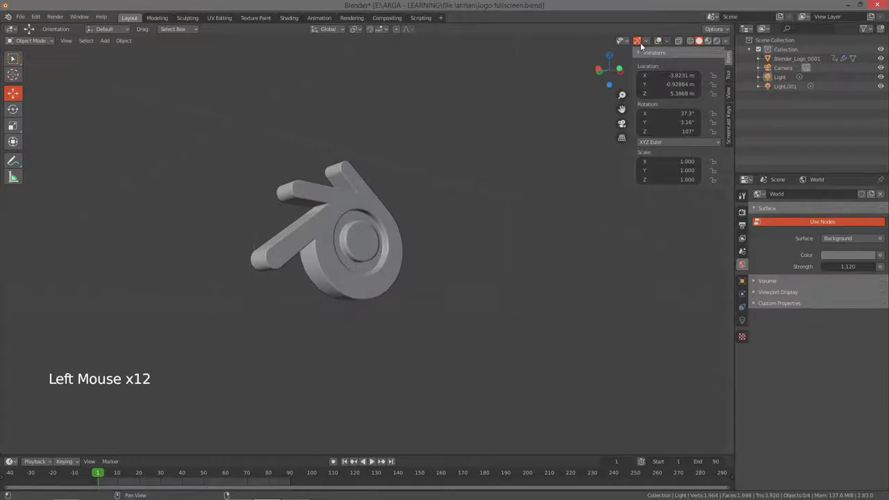
{"action": "left_click", "coordinate": [640, 45]}
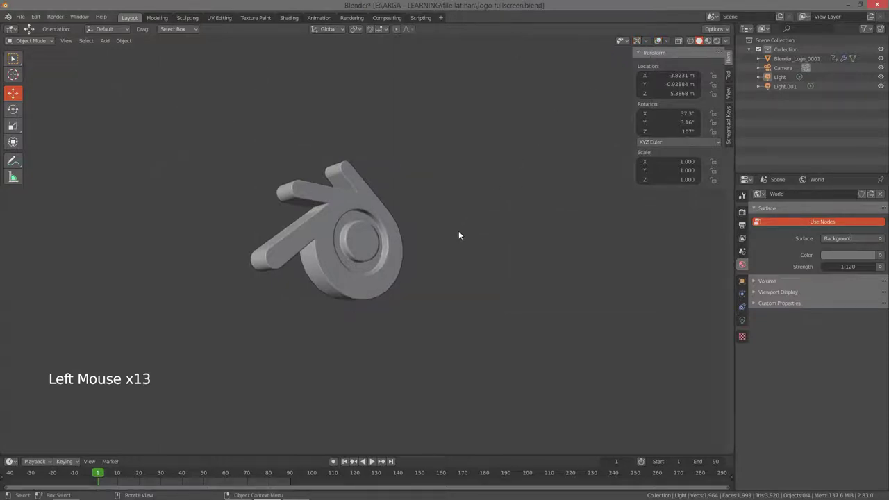
Switch the viewport to Material Preview shading and start playing the logo animation.
{"action": "key", "text": "z"}
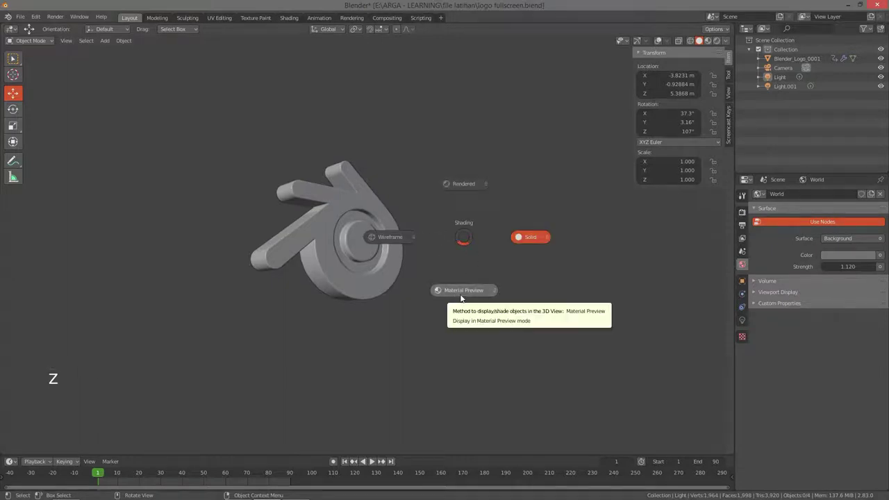
{"action": "key", "text": "z"}
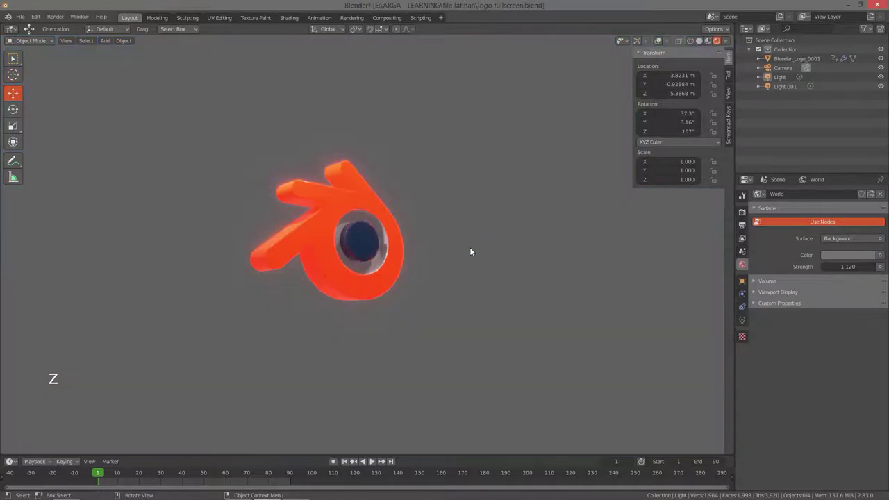
{"action": "key", "text": "z"}
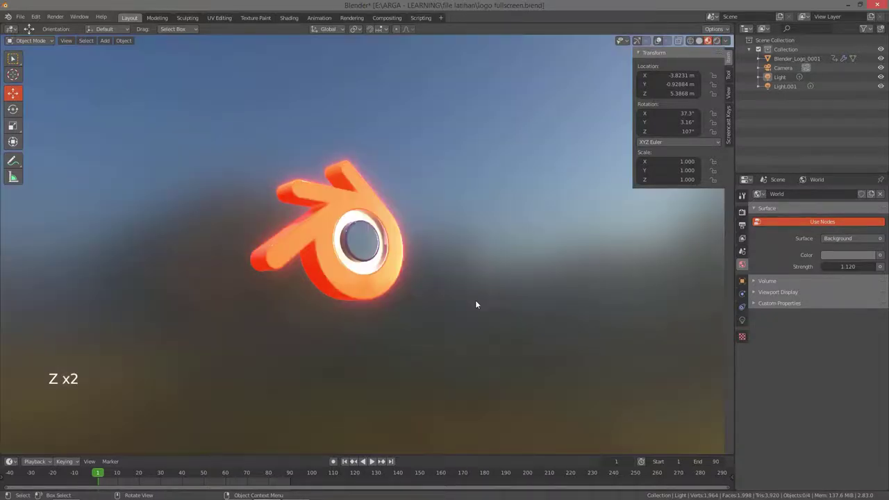
{"action": "key", "text": "space"}
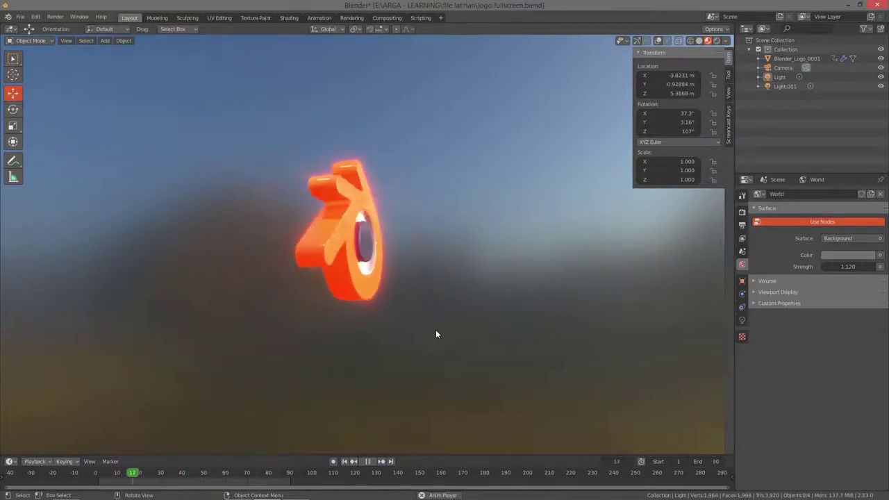
Maximize the 3D viewport and hide the sidebar transform values and toolbar.
{"action": "key", "text": "ctrl+space"}
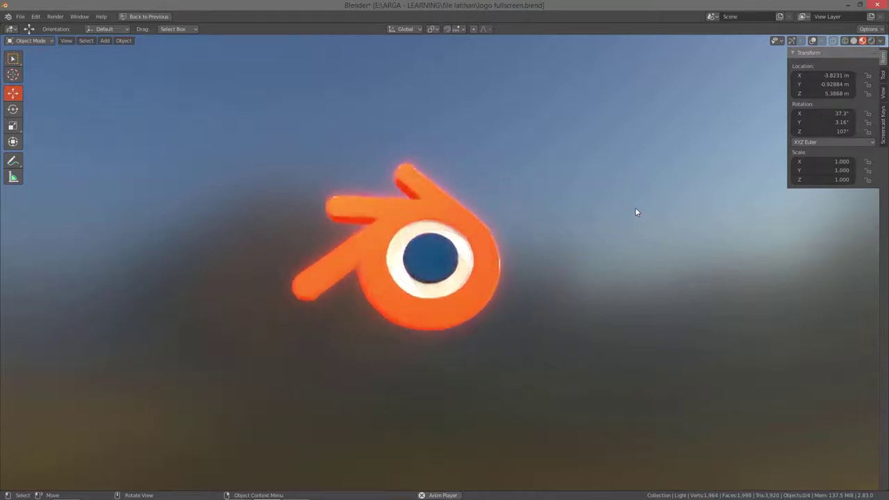
{"action": "key", "text": "n"}
{"action": "key", "text": "t"}
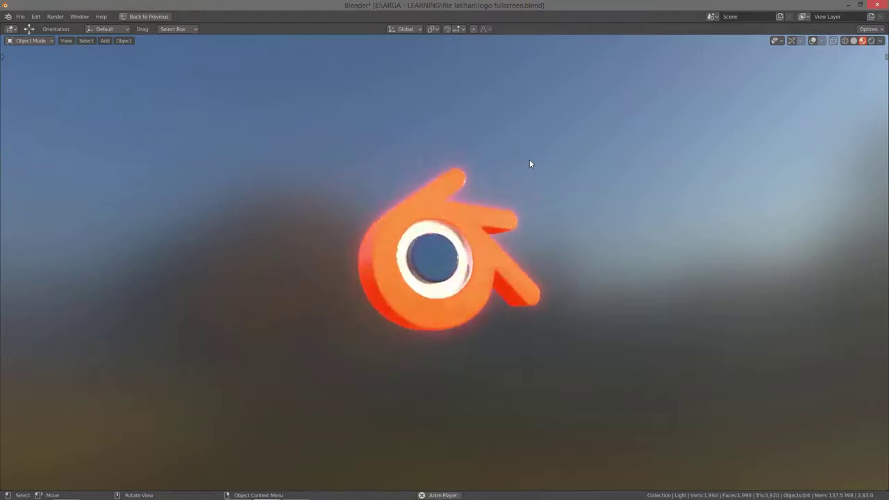
Return the maximized viewport to the normal layout with outliner and timeline.
{"action": "key", "text": "ctrl+space"}
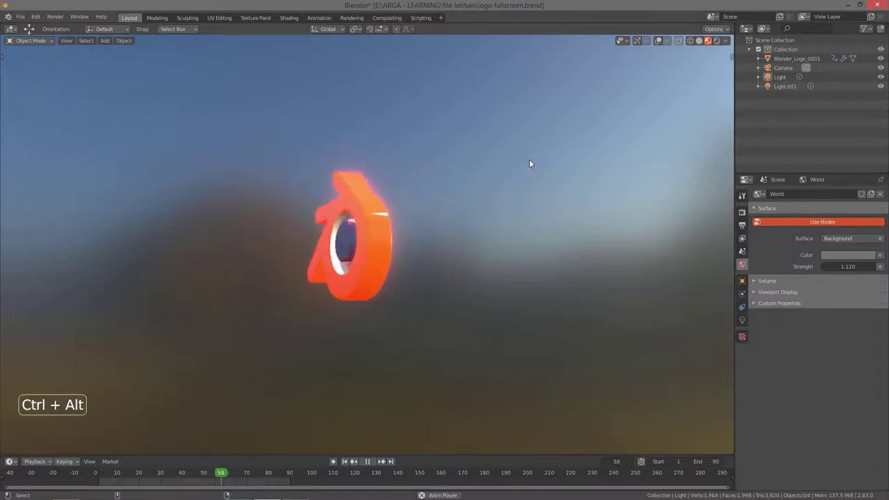
Show the viewport fullscreen without interface and toggle the navigation gizmo on then off.
{"action": "key", "text": "ctrl+alt+space"}
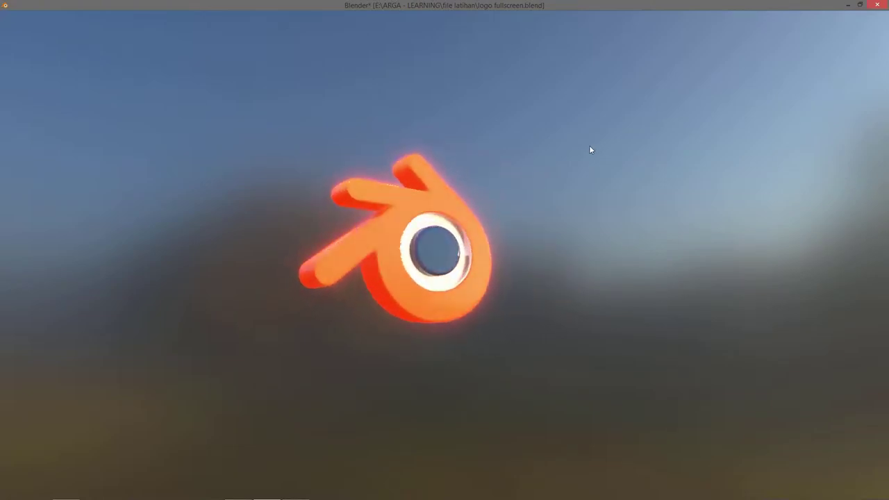
{"action": "key", "text": "ctrl+`"}
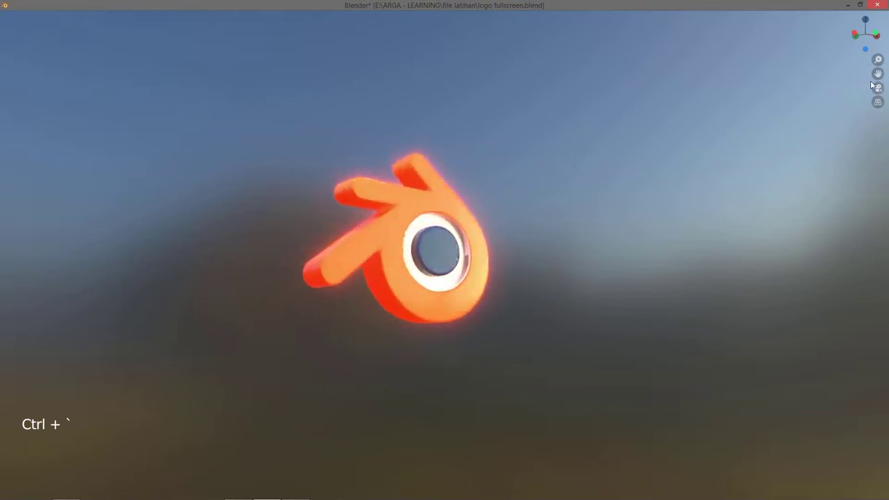
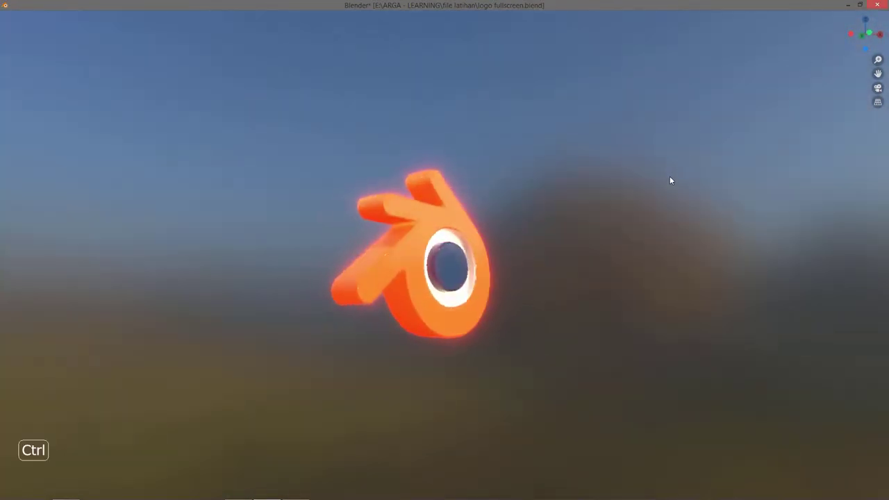
{"action": "key", "text": "ctrl+`"}
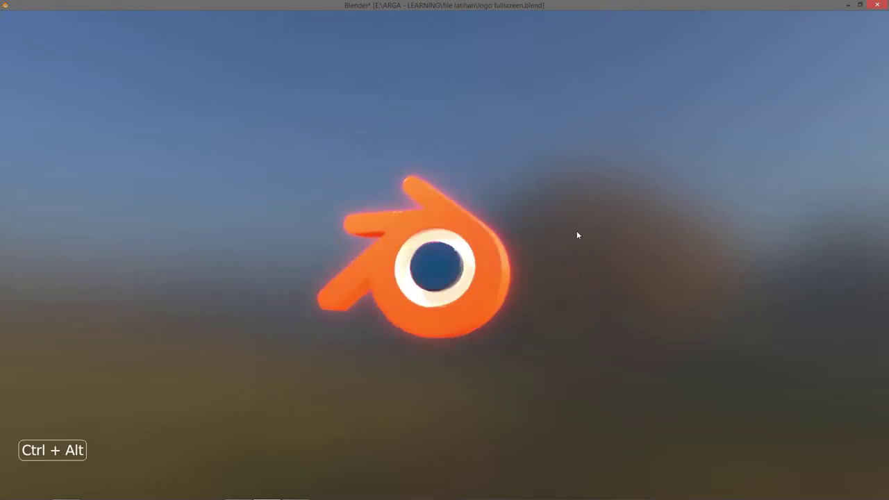
Leave fullscreen and set the world background colour to light grey.
{"action": "key", "text": "ctrl+alt+space"}
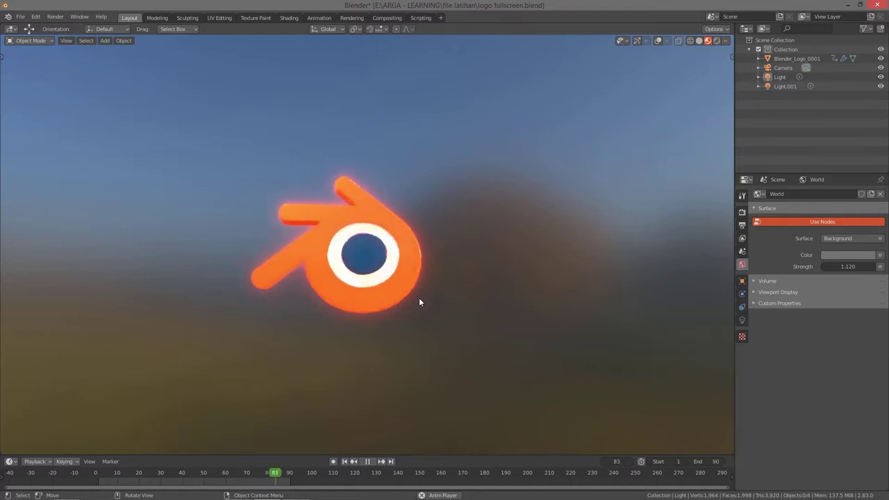
{"action": "key", "text": "z"}
{"action": "middle_click", "coordinate": [472, 257]}
{"action": "scroll", "scroll_direction": "up", "scroll_amount": 3}
{"action": "left_click", "coordinate": [856, 255]}
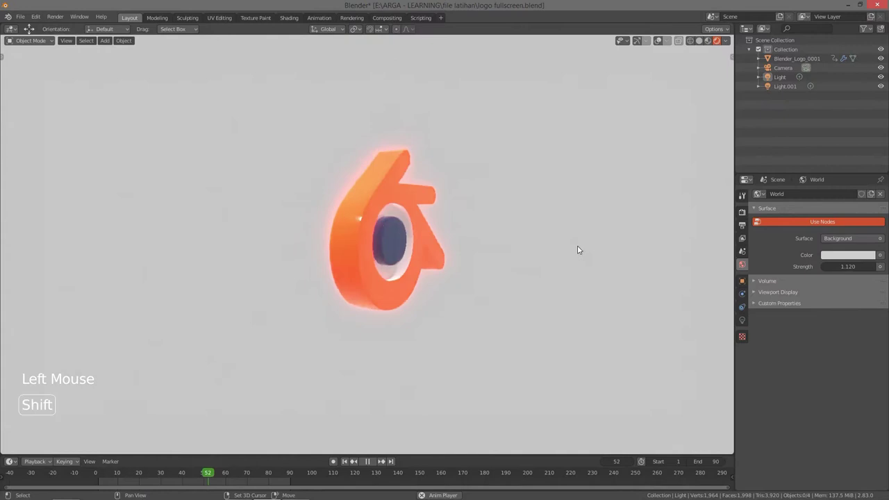
Orbit around the logo and show the viewport fullscreen without interface again.
{"action": "middle_click", "coordinate": [563, 268]}
{"action": "middle_click", "coordinate": [500, 273]}
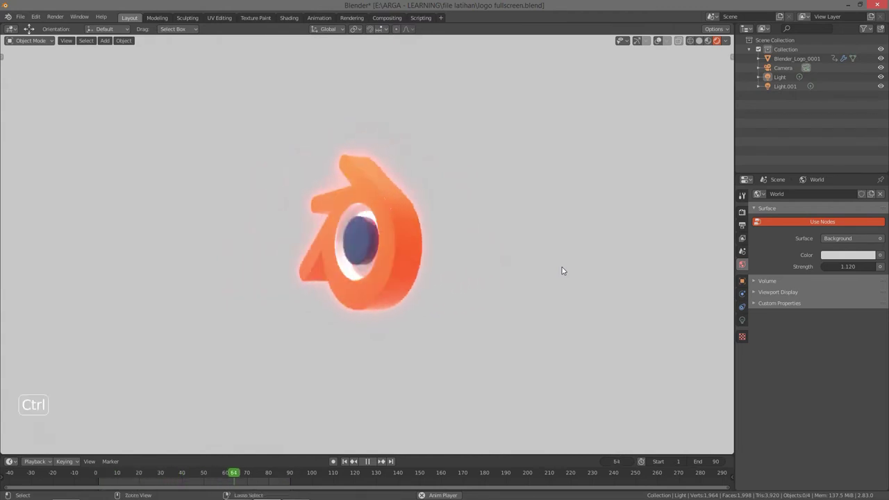
{"action": "key", "text": "ctrl+alt+space"}
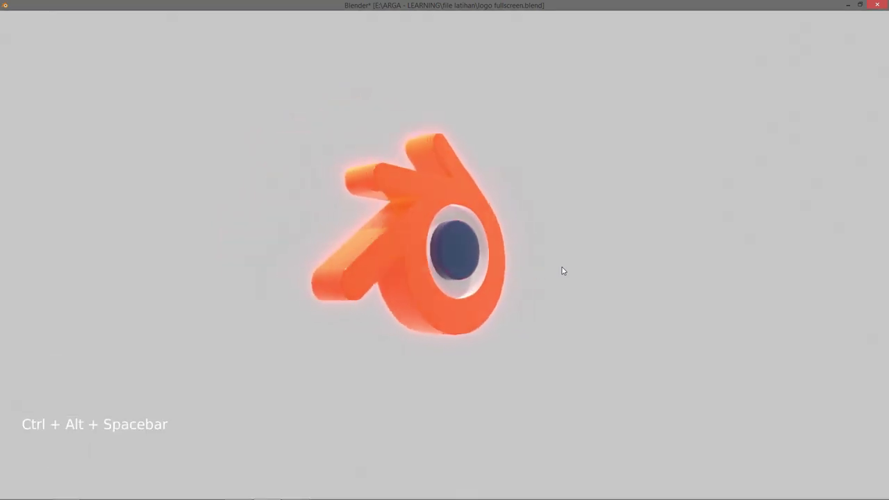